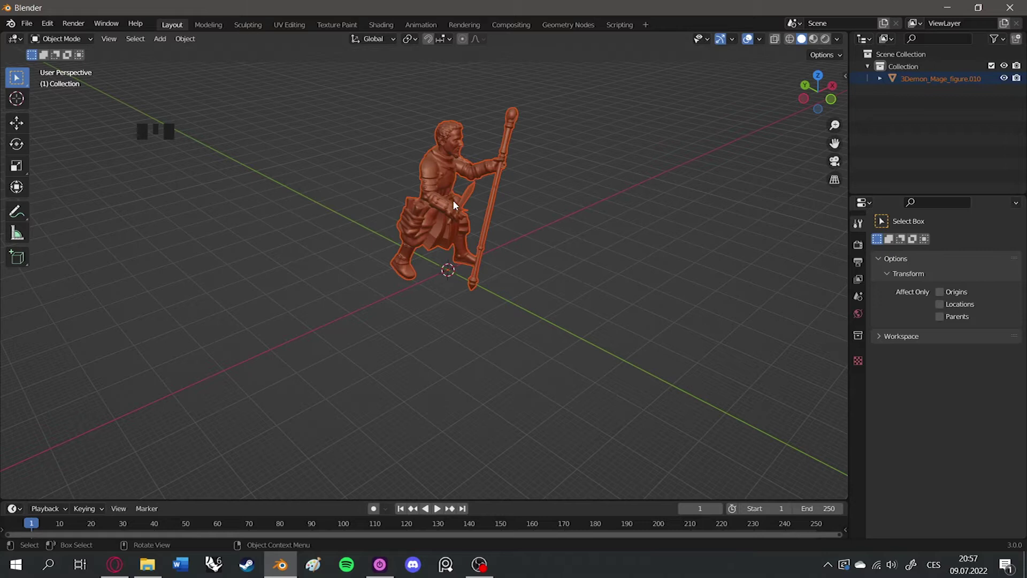
- Bring the back, big, middle and small cutter meshes into the scene and view them in front orthographic
{"action": "scroll", "scroll_direction": "down", "scroll_amount": 3}
{"action": "left_click_drag", "start_coordinate": [573, 277], "coordinate": [533, 233]}
{"action": "key", "text": "KP_1"}
{"action": "scroll", "scroll_direction": "up", "scroll_amount": 3}
{"action": "left_click_drag", "start_coordinate": [526, 222], "coordinate": [31, 24]}
{"action": "left_click_drag", "start_coordinate": [32, 24], "coordinate": [191, 282]}
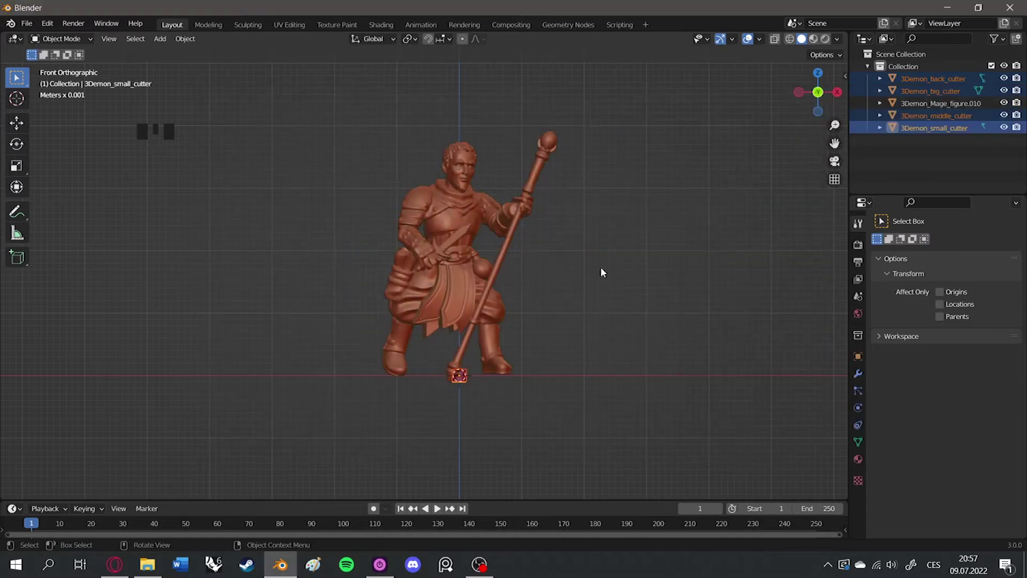
- Move the four cutter objects aside from the mage figure one by one
{"action": "left_click", "coordinate": [470, 235]}
{"action": "key", "text": "g"}
{"action": "left_click", "coordinate": [410, 212]}
{"action": "key", "text": "g"}
{"action": "left_click", "coordinate": [410, 223]}
{"action": "key", "text": "g"}
{"action": "left_click", "coordinate": [416, 200]}
{"action": "key", "text": "g"}
- Duplicate the big cutter disc and move the copy through the figure's waist
{"action": "scroll", "scroll_direction": "down", "scroll_amount": 3}
{"action": "left_click_drag", "start_coordinate": [398, 273], "coordinate": [442, 224]}
{"action": "key", "text": "KP_1"}
{"action": "left_click", "coordinate": [327, 257]}
{"action": "scroll", "scroll_direction": "up", "scroll_amount": 3}
{"action": "left_click_drag", "start_coordinate": [375, 209], "coordinate": [486, 244]}
{"action": "key", "text": "shift+d"}
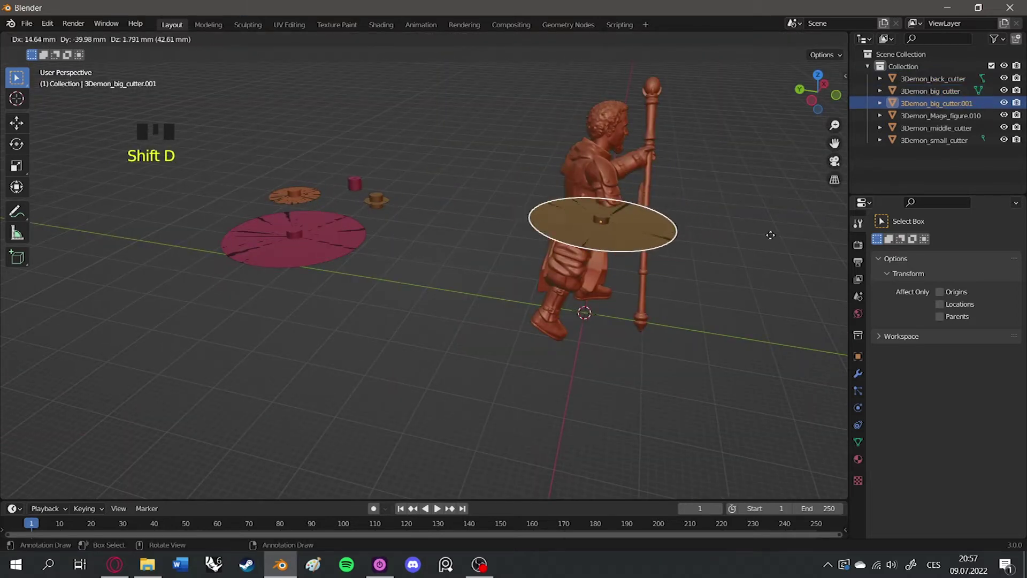
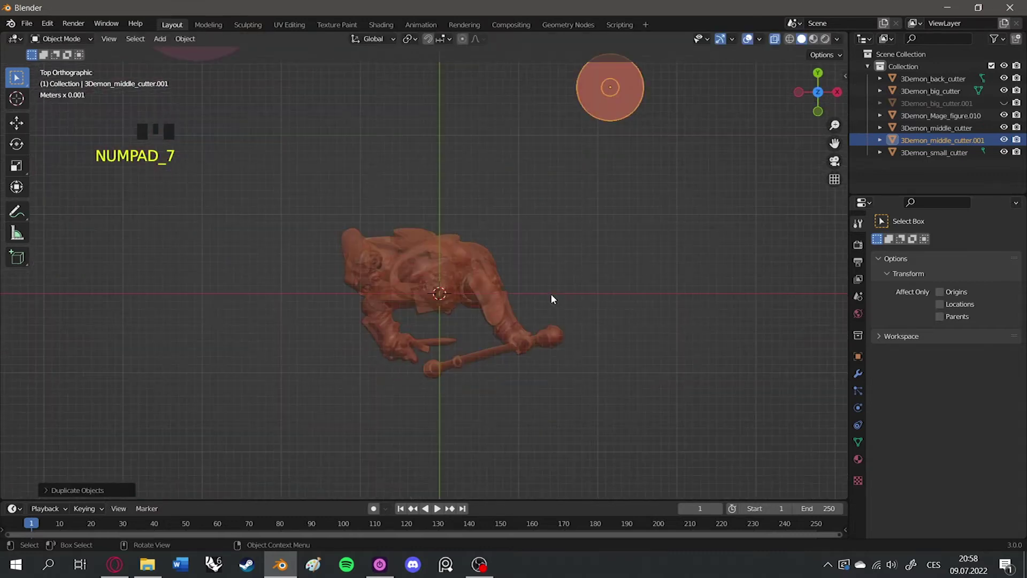
- Grab and rotate the middle cutter copy so it sits level around the figure's neck
{"action": "key", "text": "g"}
{"action": "key", "text": "KP_1"}
{"action": "key", "text": "r"}
{"action": "key", "text": "g"}
{"action": "key", "text": "r"}
{"action": "key", "text": "KP_Decimal"}
{"action": "left_click_drag", "start_coordinate": [507, 243], "coordinate": [455, 350]}
{"action": "key", "text": "r"}
{"action": "left_click", "coordinate": [777, 42]}
{"action": "left_click_drag", "start_coordinate": [492, 271], "coordinate": [612, 269]}
{"action": "key", "text": "r"}
{"action": "left_click_drag", "start_coordinate": [594, 229], "coordinate": [536, 258]}
{"action": "key", "text": "g"}
{"action": "middle_click", "coordinate": [576, 286]}
{"action": "key", "text": "r"}
{"action": "key", "text": "g"}
{"action": "left_click_drag", "start_coordinate": [516, 356], "coordinate": [549, 303]}
{"action": "key", "text": "r"}
{"action": "key", "text": "g"}
{"action": "middle_click", "coordinate": [523, 312]}
{"action": "key", "text": "r"}
{"action": "key", "text": "g"}
{"action": "middle_click", "coordinate": [555, 325]}
{"action": "key", "text": "r"}
{"action": "key", "text": "g"}
{"action": "key", "text": "r"}
{"action": "middle_click", "coordinate": [565, 278]}
{"action": "key", "text": "r"}
- Refine the neck cutter's tilt and position, checking it from several angles
{"action": "left_click_drag", "start_coordinate": [556, 331], "coordinate": [312, 266]}
{"action": "middle_click", "coordinate": [504, 290]}
{"action": "key", "text": "r"}
{"action": "middle_click", "coordinate": [562, 300]}
{"action": "key", "text": "r"}
{"action": "middle_click", "coordinate": [471, 318]}
{"action": "key", "text": "r"}
{"action": "left_click_drag", "start_coordinate": [570, 234], "coordinate": [486, 230]}
{"action": "key", "text": "r"}
{"action": "key", "text": "g"}
{"action": "key", "text": "r"}
{"action": "key", "text": "g"}
{"action": "left_click_drag", "start_coordinate": [474, 289], "coordinate": [534, 263]}
{"action": "key", "text": "r"}
{"action": "key", "text": "g"}
{"action": "key", "text": "r"}
{"action": "left_click_drag", "start_coordinate": [534, 265], "coordinate": [44, 286]}
{"action": "left_click_drag", "start_coordinate": [399, 317], "coordinate": [603, 298]}
{"action": "key", "text": "g"}
{"action": "left_click_drag", "start_coordinate": [524, 297], "coordinate": [577, 206]}
{"action": "key", "text": "r"}
{"action": "left_click_drag", "start_coordinate": [552, 225], "coordinate": [460, 239]}
{"action": "scroll", "scroll_direction": "down", "scroll_amount": 3}
{"action": "left_click_drag", "start_coordinate": [437, 275], "coordinate": [478, 263]}
- Duplicate the cutter with Shift+D and move and rotate the copy down toward a wrist
{"action": "key", "text": "shift+d"}
{"action": "middle_click", "coordinate": [618, 270]}
{"action": "scroll", "scroll_direction": "up", "scroll_amount": 3}
{"action": "left_click_drag", "start_coordinate": [631, 328], "coordinate": [644, 329]}
{"action": "key", "text": "r"}
{"action": "key", "text": "g"}
{"action": "middle_click", "coordinate": [617, 284]}
{"action": "key", "text": "r"}
{"action": "key", "text": "KP_Decimal"}
{"action": "left_click_drag", "start_coordinate": [520, 276], "coordinate": [503, 200]}
{"action": "key", "text": "r"}
{"action": "key", "text": "g"}
{"action": "middle_click", "coordinate": [507, 245]}
{"action": "key", "text": "r"}
{"action": "left_click_drag", "start_coordinate": [484, 323], "coordinate": [572, 256]}
{"action": "key", "text": "r"}
{"action": "middle_click", "coordinate": [579, 290]}
{"action": "key", "text": "r"}
{"action": "key", "text": "g"}
{"action": "left_click_drag", "start_coordinate": [611, 287], "coordinate": [620, 245]}
{"action": "key", "text": "r"}
{"action": "key", "text": "g"}
{"action": "middle_click", "coordinate": [725, 283]}
{"action": "left_click", "coordinate": [778, 40]}
{"action": "scroll", "scroll_direction": "up", "scroll_amount": 3}
{"action": "middle_click", "coordinate": [557, 254]}
{"action": "key", "text": "g"}
{"action": "scroll", "scroll_direction": "down", "scroll_amount": 3}
{"action": "middle_click", "coordinate": [542, 233]}
{"action": "left_click", "coordinate": [782, 44]}
{"action": "scroll", "scroll_direction": "down", "scroll_amount": 3}
{"action": "left_click_drag", "start_coordinate": [485, 351], "coordinate": [437, 341]}
{"action": "scroll", "scroll_direction": "down", "scroll_amount": 3}
{"action": "key", "text": "KP_1"}
- Duplicate the small cutter, hide obstructing objects, and align the copy across the forearm at the wrist
{"action": "key", "text": "shift+d"}
{"action": "key", "text": "r"}
{"action": "key", "text": "g"}
{"action": "key", "text": "KP_3"}
{"action": "key", "text": "g"}
{"action": "key", "text": "KP_Decimal"}
{"action": "left_click_drag", "start_coordinate": [540, 245], "coordinate": [601, 256]}
{"action": "scroll", "scroll_direction": "up", "scroll_amount": 3}
{"action": "left_click", "coordinate": [666, 280]}
{"action": "key", "text": "h"}
{"action": "left_click", "coordinate": [233, 358]}
{"action": "key", "text": "h"}
{"action": "left_click", "coordinate": [436, 312]}
{"action": "middle_click", "coordinate": [673, 300]}
{"action": "key", "text": "r"}
{"action": "key", "text": "g"}
{"action": "left_click", "coordinate": [752, 63]}
{"action": "left_click_drag", "start_coordinate": [519, 185], "coordinate": [615, 155]}
{"action": "key", "text": "g"}
{"action": "left_click_drag", "start_coordinate": [541, 223], "coordinate": [776, 275]}
{"action": "key", "text": "r"}
{"action": "key", "text": "g"}
{"action": "left_click_drag", "start_coordinate": [575, 293], "coordinate": [436, 326]}
{"action": "scroll", "scroll_direction": "up", "scroll_amount": 3}
{"action": "middle_click", "coordinate": [500, 259]}
{"action": "scroll", "scroll_direction": "down", "scroll_amount": 3}
{"action": "key", "text": "g"}
{"action": "left_click_drag", "start_coordinate": [520, 248], "coordinate": [585, 188]}
{"action": "key", "text": "g"}
{"action": "scroll", "scroll_direction": "down", "scroll_amount": 3}
{"action": "left_click_drag", "start_coordinate": [521, 225], "coordinate": [574, 223]}
{"action": "key", "text": "g"}
{"action": "left_click_drag", "start_coordinate": [569, 223], "coordinate": [398, 223]}
{"action": "key", "text": "r"}
{"action": "left_click_drag", "start_coordinate": [478, 241], "coordinate": [559, 239]}
{"action": "scroll", "scroll_direction": "down", "scroll_amount": 3}
{"action": "middle_click", "coordinate": [502, 340]}
{"action": "scroll", "scroll_direction": "down", "scroll_amount": 3}
{"action": "left_click_drag", "start_coordinate": [420, 271], "coordinate": [385, 246]}
{"action": "scroll", "scroll_direction": "down", "scroll_amount": 3}
{"action": "left_click_drag", "start_coordinate": [336, 155], "coordinate": [331, 165]}
{"action": "left_click_drag", "start_coordinate": [335, 179], "coordinate": [195, 282]}
- Make another Shift+D copy and rotate and slide it until it rings the wrist cleanly
{"action": "key", "text": "shift+d"}
{"action": "key", "text": "KP_Decimal"}
{"action": "key", "text": "KP_1"}
{"action": "key", "text": "r"}
{"action": "middle_click", "coordinate": [454, 357]}
{"action": "key", "text": "r"}
{"action": "key", "text": "g"}
{"action": "scroll", "scroll_direction": "down", "scroll_amount": 3}
{"action": "left_click_drag", "start_coordinate": [586, 261], "coordinate": [615, 327]}
{"action": "key", "text": "r"}
{"action": "key", "text": "g"}
{"action": "left_click", "coordinate": [779, 41]}
{"action": "middle_click", "coordinate": [481, 366]}
{"action": "scroll", "scroll_direction": "up", "scroll_amount": 3}
{"action": "key", "text": "g"}
{"action": "middle_click", "coordinate": [488, 329]}
{"action": "key", "text": "r"}
{"action": "key", "text": "g"}
{"action": "left_click_drag", "start_coordinate": [550, 284], "coordinate": [561, 281]}
{"action": "key", "text": "r"}
{"action": "left_click_drag", "start_coordinate": [525, 308], "coordinate": [424, 293]}
{"action": "key", "text": "g"}
{"action": "left_click_drag", "start_coordinate": [554, 312], "coordinate": [453, 265]}
{"action": "scroll", "scroll_direction": "up", "scroll_amount": 3}
{"action": "left_click_drag", "start_coordinate": [465, 244], "coordinate": [781, 39]}
{"action": "left_click", "coordinate": [782, 39]}
{"action": "left_click_drag", "start_coordinate": [391, 221], "coordinate": [364, 241]}
{"action": "key", "text": "g"}
{"action": "left_click", "coordinate": [750, 57]}
{"action": "middle_click", "coordinate": [469, 253]}
{"action": "scroll", "scroll_direction": "down", "scroll_amount": 3}
{"action": "left_click_drag", "start_coordinate": [429, 248], "coordinate": [429, 319]}
{"action": "scroll", "scroll_direction": "down", "scroll_amount": 3}
{"action": "left_click_drag", "start_coordinate": [437, 305], "coordinate": [435, 285]}
{"action": "key", "text": "KP_7"}
- Duplicate the small cutter once more and fit the copy around the other wrist
{"action": "key", "text": "shift+d"}
{"action": "key", "text": "KP_1"}
{"action": "key", "text": "g"}
{"action": "key", "text": "KP_Decimal"}
{"action": "middle_click", "coordinate": [518, 228]}
{"action": "key", "text": "r"}
{"action": "key", "text": "g"}
{"action": "middle_click", "coordinate": [497, 304]}
{"action": "key", "text": "g"}
{"action": "key", "text": "r"}
{"action": "key", "text": "g"}
{"action": "left_click_drag", "start_coordinate": [443, 313], "coordinate": [729, 211]}
{"action": "key", "text": "r"}
{"action": "left_click_drag", "start_coordinate": [543, 248], "coordinate": [401, 187]}
{"action": "key", "text": "g"}
{"action": "middle_click", "coordinate": [503, 270]}
{"action": "scroll", "scroll_direction": "up", "scroll_amount": 3}
{"action": "left_click", "coordinate": [780, 42]}
{"action": "left_click_drag", "start_coordinate": [570, 176], "coordinate": [556, 260]}
{"action": "key", "text": "g"}
{"action": "middle_click", "coordinate": [616, 255]}
{"action": "scroll", "scroll_direction": "down", "scroll_amount": 3}
{"action": "left_click", "coordinate": [777, 40]}
{"action": "scroll", "scroll_direction": "down", "scroll_amount": 3}
{"action": "left_click_drag", "start_coordinate": [558, 261], "coordinate": [480, 248]}
{"action": "middle_click", "coordinate": [552, 211]}
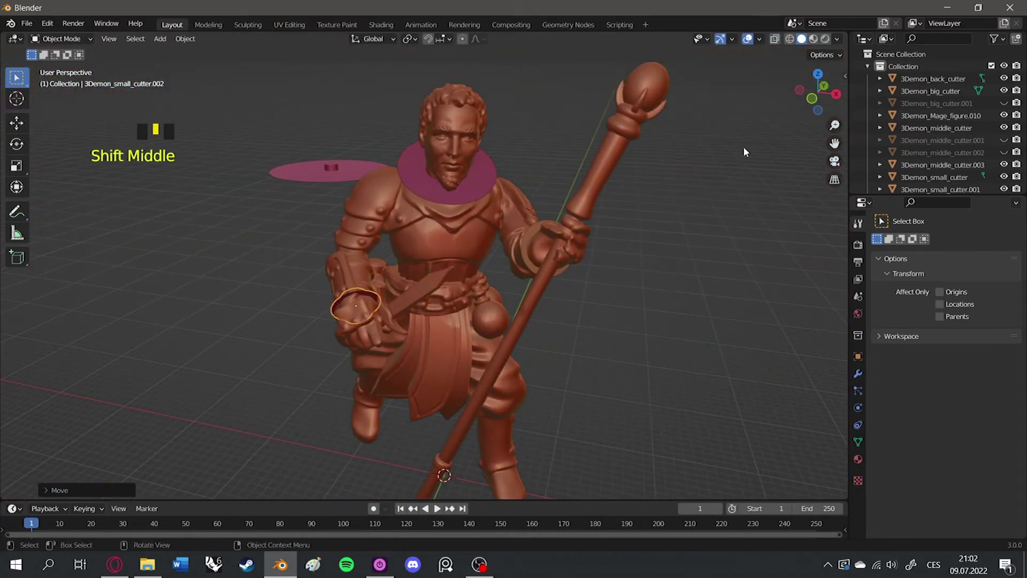
- Select back_cutter in the scene and duplicate it with Shift+D, framing the copy in view
{"action": "left_click", "coordinate": [1009, 103]}
{"action": "left_click", "coordinate": [1009, 153]}
{"action": "scroll", "scroll_direction": "down", "scroll_amount": 3}
{"action": "middle_click", "coordinate": [483, 291]}
{"action": "left_click_drag", "start_coordinate": [297, 264], "coordinate": [324, 225]}
{"action": "left_click", "coordinate": [312, 179]}
{"action": "left_click_drag", "start_coordinate": [346, 198], "coordinate": [375, 218]}
{"action": "key", "text": "shift+d"}
{"action": "scroll", "scroll_direction": "up", "scroll_amount": 3}
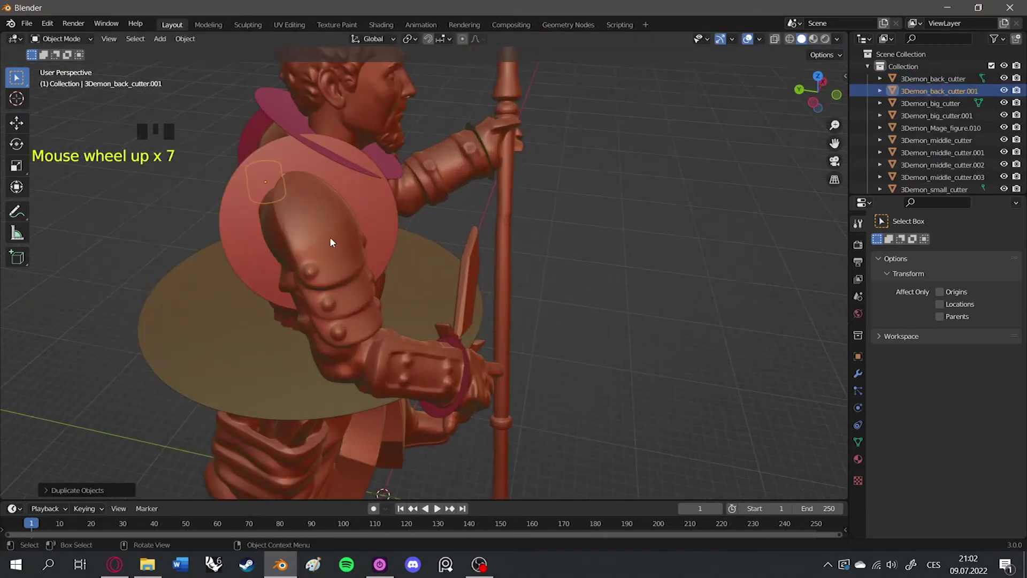
{"action": "key", "text": "KP_Decimal"}
- Move the back cutter copy along its local Z axis up toward the figure's shoulder
{"action": "scroll", "scroll_direction": "down", "scroll_amount": 3}
{"action": "left_click_drag", "start_coordinate": [451, 236], "coordinate": [584, 232]}
{"action": "scroll", "scroll_direction": "down", "scroll_amount": 3}
{"action": "left_click_drag", "start_coordinate": [580, 244], "coordinate": [363, 316]}
{"action": "key", "text": "g"}
{"action": "middle_click", "coordinate": [378, 323]}
{"action": "key", "text": "g"}
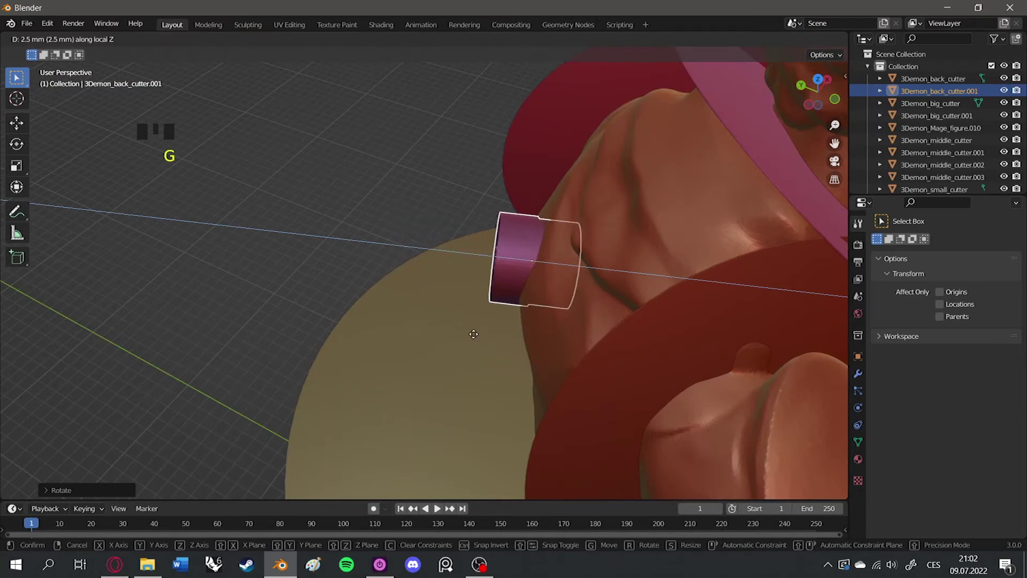
{"action": "left_click_drag", "start_coordinate": [547, 292], "coordinate": [609, 331]}
{"action": "key", "text": "g"}
{"action": "left_click_drag", "start_coordinate": [663, 330], "coordinate": [499, 350]}
{"action": "scroll", "scroll_direction": "up", "scroll_amount": 3}
{"action": "left_click_drag", "start_coordinate": [515, 361], "coordinate": [546, 364]}
- Rotate and tilt the cutter copy so it sits inside the shoulder joint as a magnet hole
{"action": "key", "text": "r"}
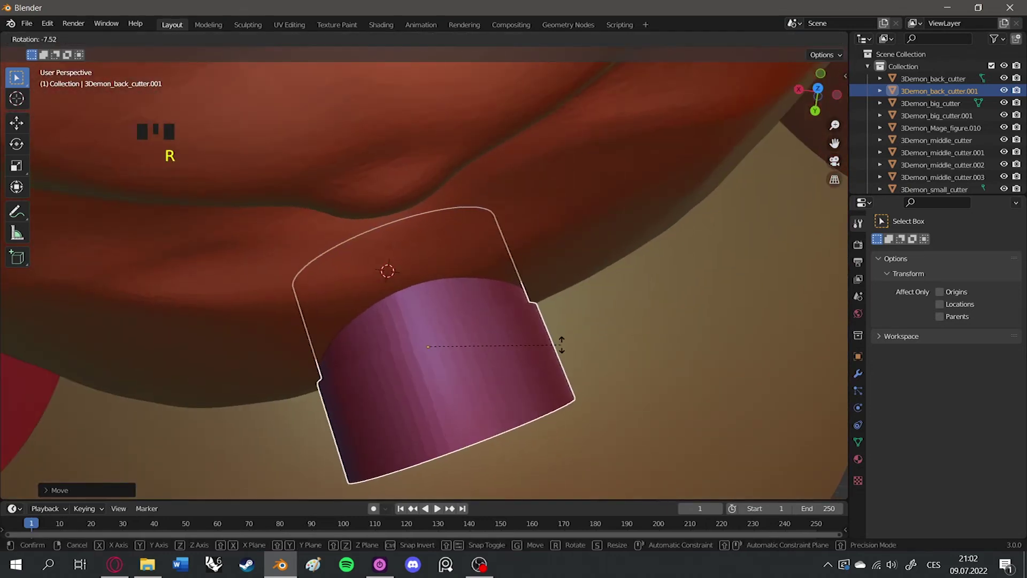
{"action": "left_click_drag", "start_coordinate": [447, 345], "coordinate": [539, 251]}
{"action": "scroll", "scroll_direction": "down", "scroll_amount": 3}
{"action": "left_click_drag", "start_coordinate": [533, 299], "coordinate": [500, 282]}
{"action": "key", "text": "r"}
{"action": "key", "text": "g"}
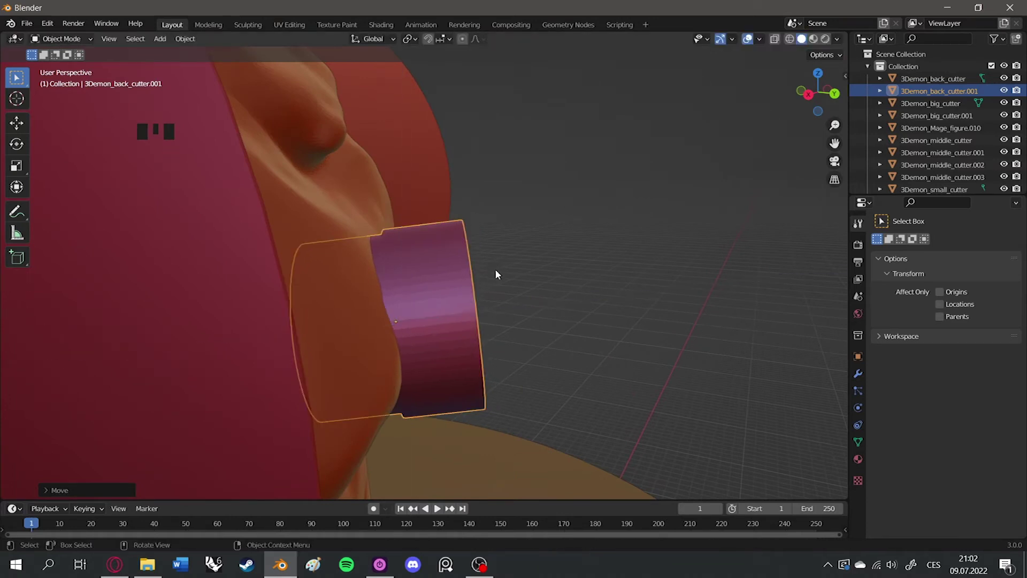
{"action": "scroll", "scroll_direction": "down", "scroll_amount": 3}
{"action": "left_click_drag", "start_coordinate": [573, 323], "coordinate": [427, 326]}
{"action": "key", "text": "g"}
{"action": "key", "text": "r"}
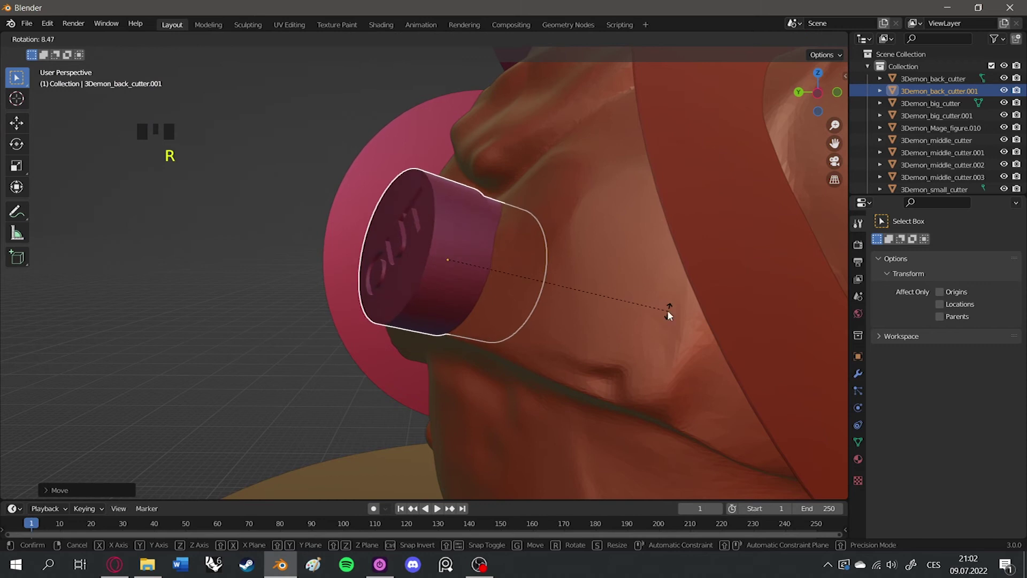
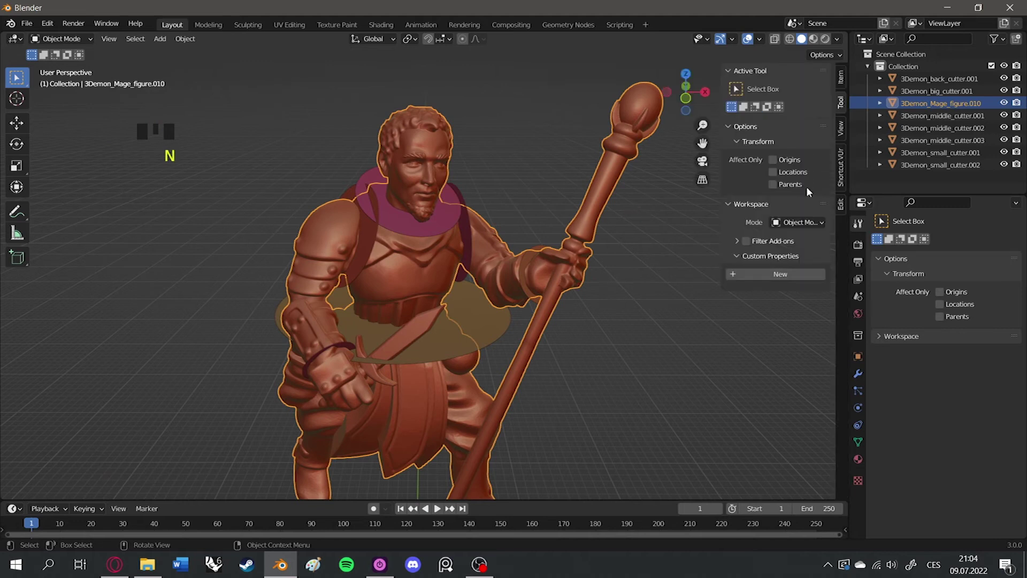
- With Bool Tool open in the sidebar, cut the middle cutter copy out of the figure as a difference
{"action": "left_click", "coordinate": [846, 211]}
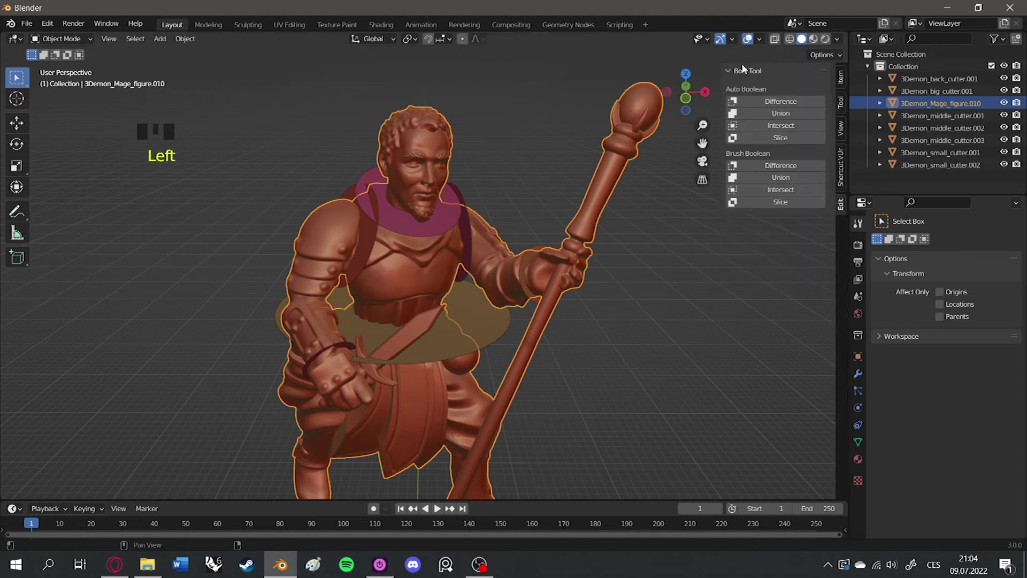
{"action": "middle_click", "coordinate": [490, 247]}
{"action": "scroll", "scroll_direction": "up", "scroll_amount": 3}
{"action": "left_click", "coordinate": [453, 185]}
{"action": "left_click", "coordinate": [428, 129]}
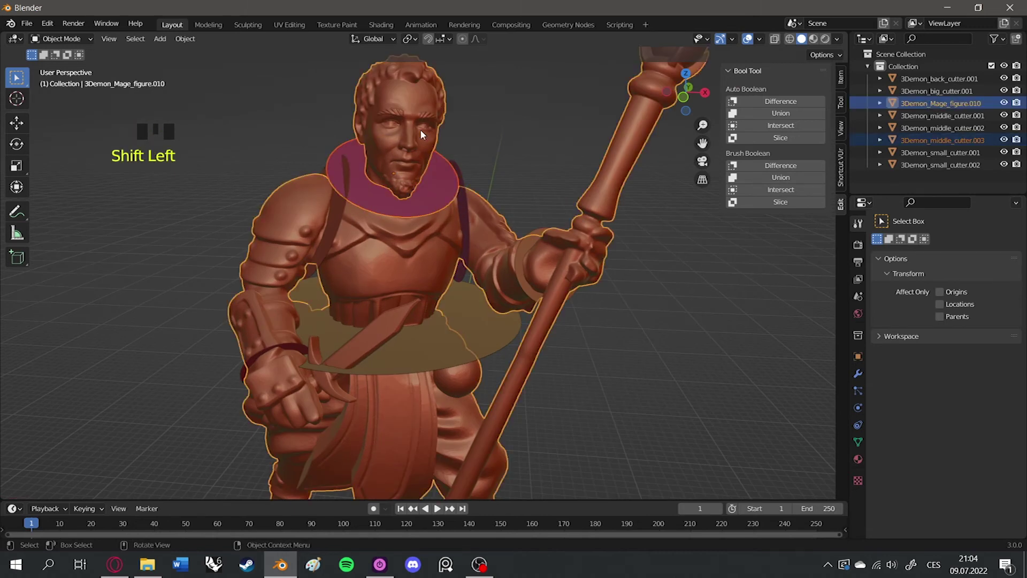
{"action": "left_click_drag", "start_coordinate": [781, 109], "coordinate": [488, 189]}
{"action": "left_click", "coordinate": [466, 188]}
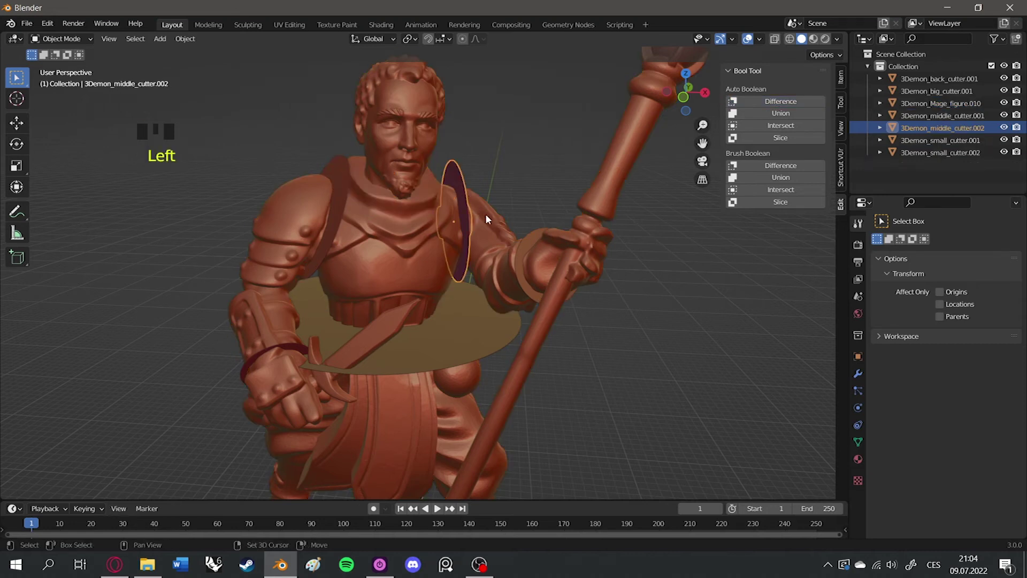
{"action": "left_click", "coordinate": [493, 227]}
- Cut the first small cutter copy out of the figure's wrist with Auto Boolean Difference
{"action": "left_click_drag", "start_coordinate": [789, 110], "coordinate": [331, 185]}
{"action": "left_click_drag", "start_coordinate": [343, 188], "coordinate": [342, 186]}
{"action": "left_click", "coordinate": [375, 220]}
{"action": "left_click_drag", "start_coordinate": [793, 107], "coordinate": [470, 242]}
{"action": "left_click", "coordinate": [526, 249]}
{"action": "left_click", "coordinate": [515, 249]}
{"action": "left_click_drag", "start_coordinate": [774, 102], "coordinate": [431, 264]}
{"action": "left_click", "coordinate": [304, 353]}
{"action": "left_click_drag", "start_coordinate": [320, 361], "coordinate": [433, 304]}
{"action": "scroll", "scroll_direction": "up", "scroll_amount": 3}
{"action": "left_click_drag", "start_coordinate": [511, 265], "coordinate": [416, 239]}
{"action": "left_click", "coordinate": [417, 239]}
- Cut the second small cutter copy out of the other wrist, leaving only the back and big cutters
{"action": "left_click", "coordinate": [804, 103]}
{"action": "left_click_drag", "start_coordinate": [517, 161], "coordinate": [467, 210]}
{"action": "left_click", "coordinate": [466, 210]}
{"action": "scroll", "scroll_direction": "up", "scroll_amount": 3}
{"action": "left_click_drag", "start_coordinate": [380, 384], "coordinate": [464, 358]}
{"action": "scroll", "scroll_direction": "down", "scroll_amount": 3}
{"action": "left_click_drag", "start_coordinate": [520, 255], "coordinate": [496, 204]}
{"action": "left_click", "coordinate": [496, 204]}
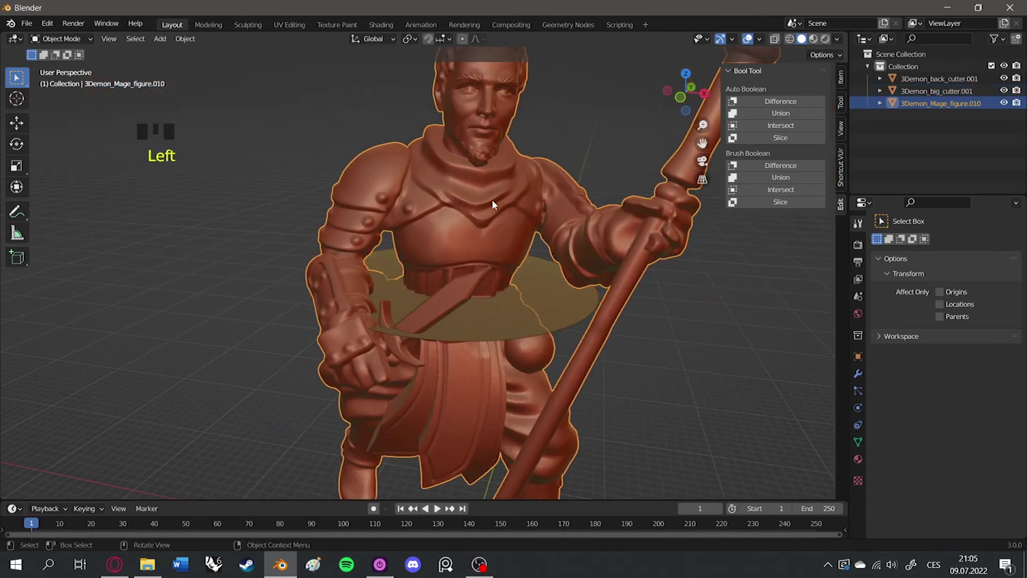
- Enter Edit Mode on the cut figure and select its whole mesh
{"action": "key", "text": "Tab"}
{"action": "key", "text": "a"}
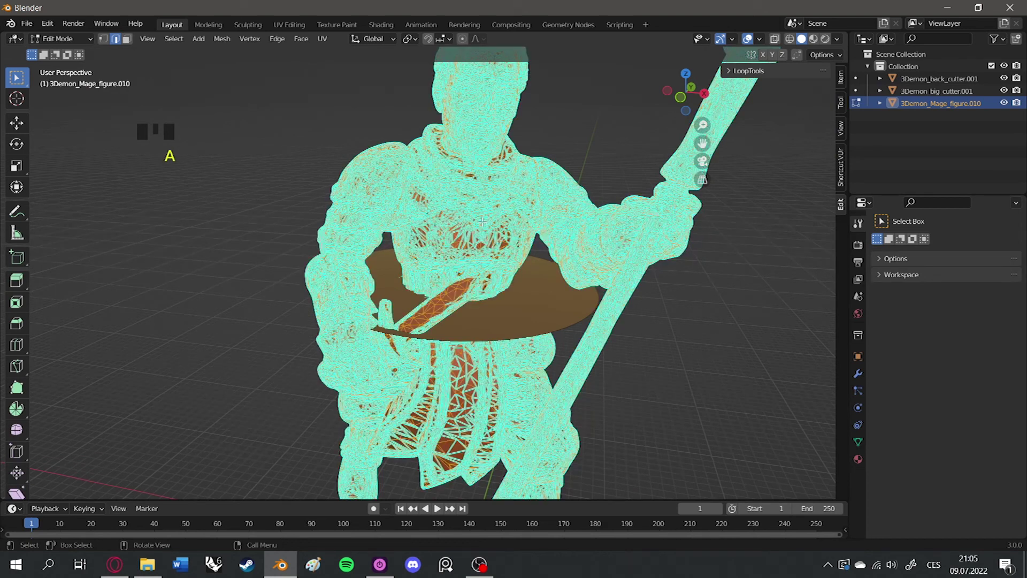
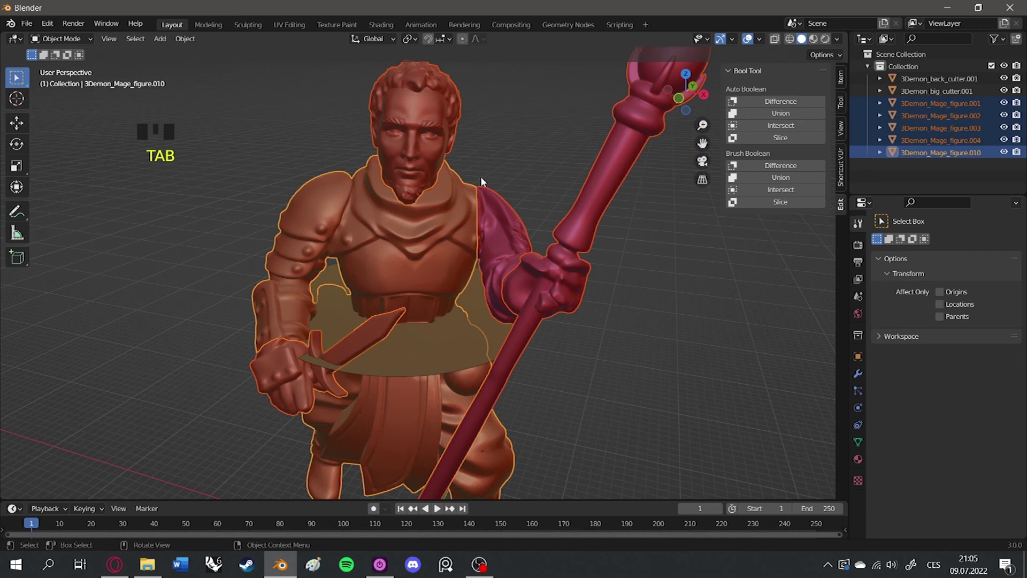
- Position the remaining back and big cutter copies in the figure and cut them out
{"action": "left_click", "coordinate": [493, 159]}
{"action": "scroll", "scroll_direction": "up", "scroll_amount": 3}
{"action": "left_click", "coordinate": [358, 226]}
{"action": "left_click_drag", "start_coordinate": [351, 221], "coordinate": [437, 291]}
{"action": "scroll", "scroll_direction": "up", "scroll_amount": 3}
{"action": "left_click_drag", "start_coordinate": [460, 310], "coordinate": [452, 305]}
{"action": "scroll", "scroll_direction": "up", "scroll_amount": 3}
{"action": "key", "text": "g"}
{"action": "left_click_drag", "start_coordinate": [464, 418], "coordinate": [463, 407]}
{"action": "scroll", "scroll_direction": "down", "scroll_amount": 3}
{"action": "middle_click", "coordinate": [450, 274]}
{"action": "scroll", "scroll_direction": "up", "scroll_amount": 3}
- Select the separated figure parts and start an STL export to the DnD Figures cutting folder
{"action": "left_click", "coordinate": [261, 154]}
{"action": "key", "text": "g"}
{"action": "scroll", "scroll_direction": "down", "scroll_amount": 3}
{"action": "left_click_drag", "start_coordinate": [464, 235], "coordinate": [482, 200]}
{"action": "left_click_drag", "start_coordinate": [482, 200], "coordinate": [504, 223]}
{"action": "middle_click", "coordinate": [526, 214]}
{"action": "key", "text": "g"}
{"action": "left_click_drag", "start_coordinate": [544, 224], "coordinate": [415, 259]}
{"action": "left_click", "coordinate": [415, 259]}
{"action": "scroll", "scroll_direction": "up", "scroll_amount": 3}
{"action": "left_click_drag", "start_coordinate": [39, 29], "coordinate": [180, 291]}
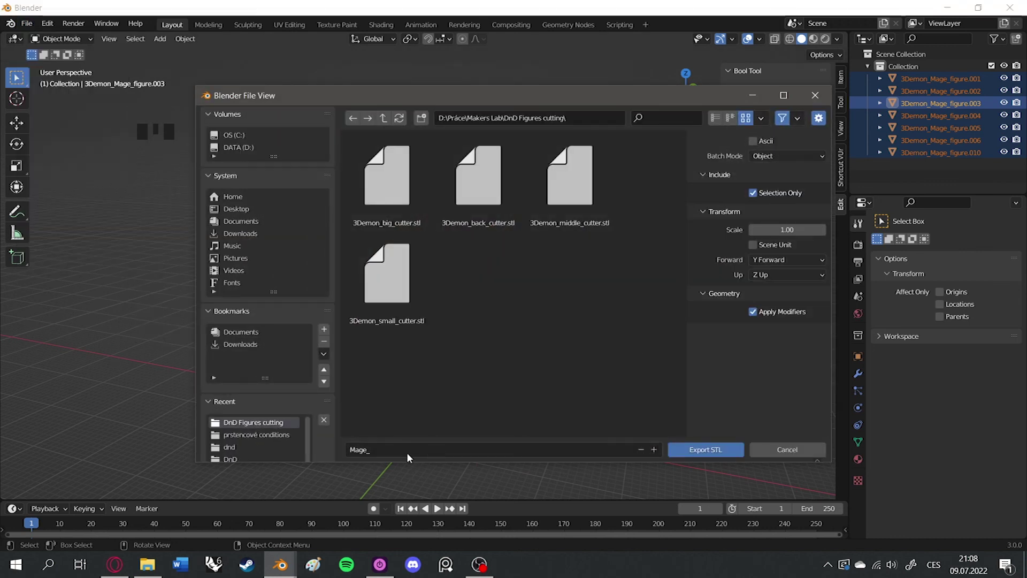